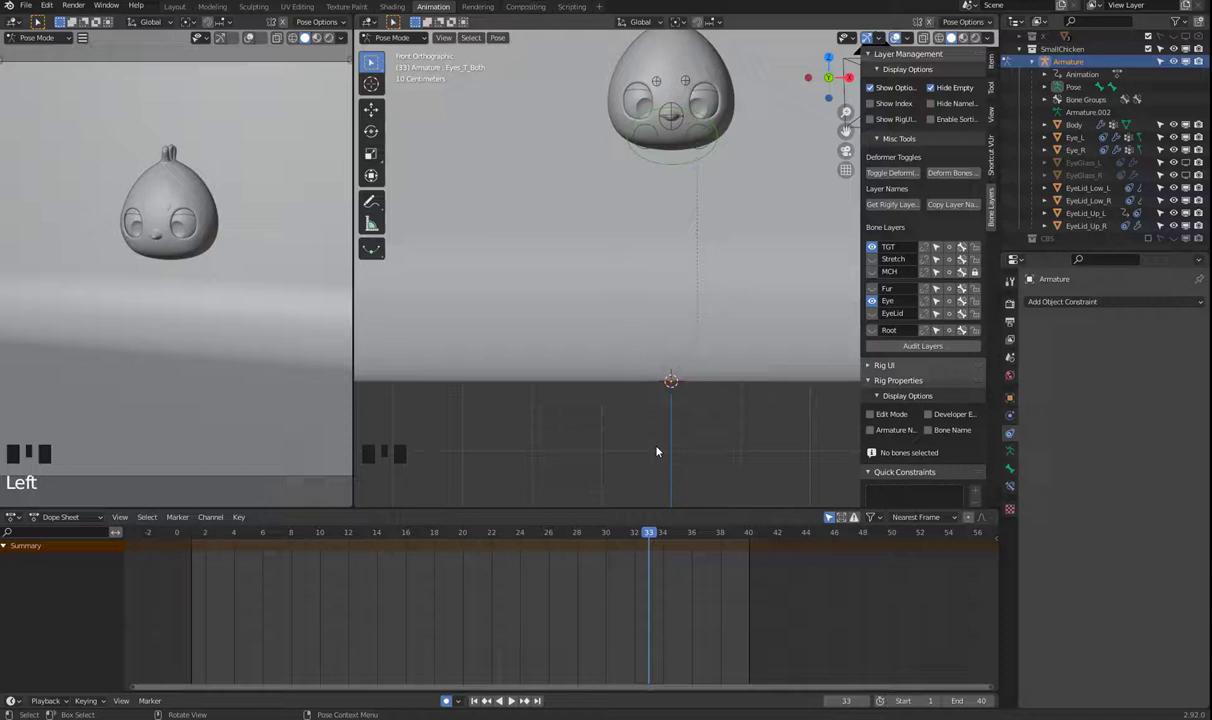
- Play back the chicken animation from the timeline
{"action": "key", "text": "space"}
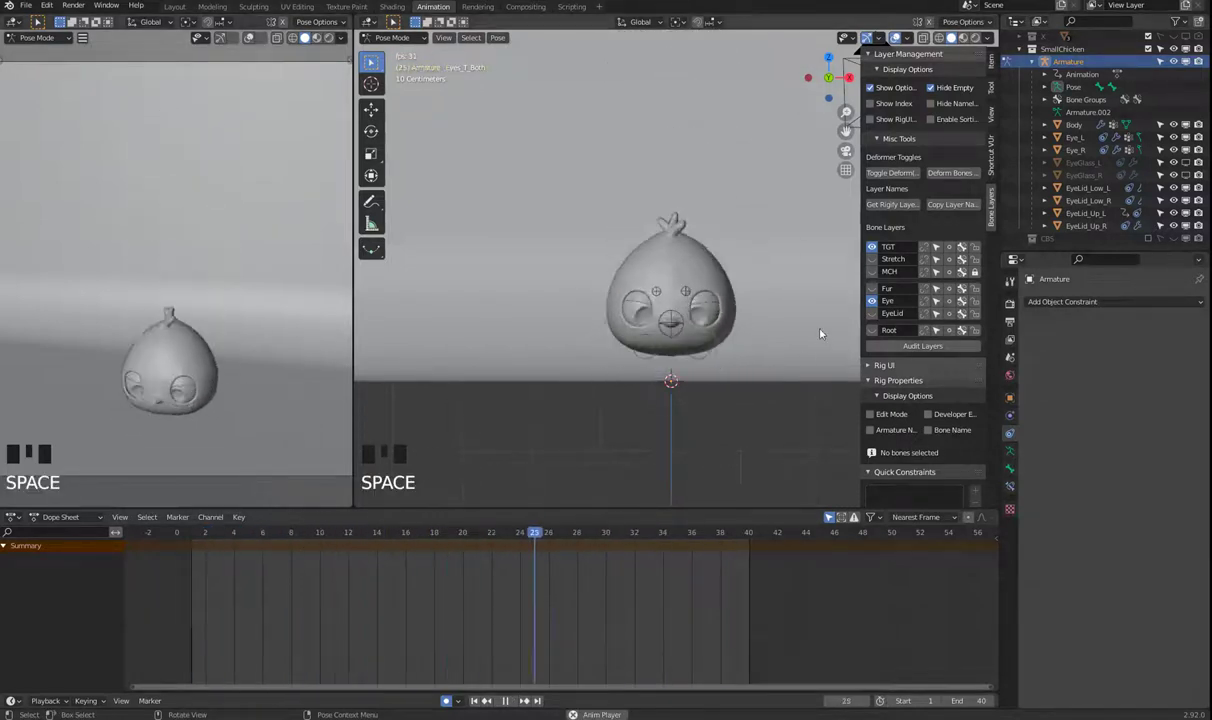
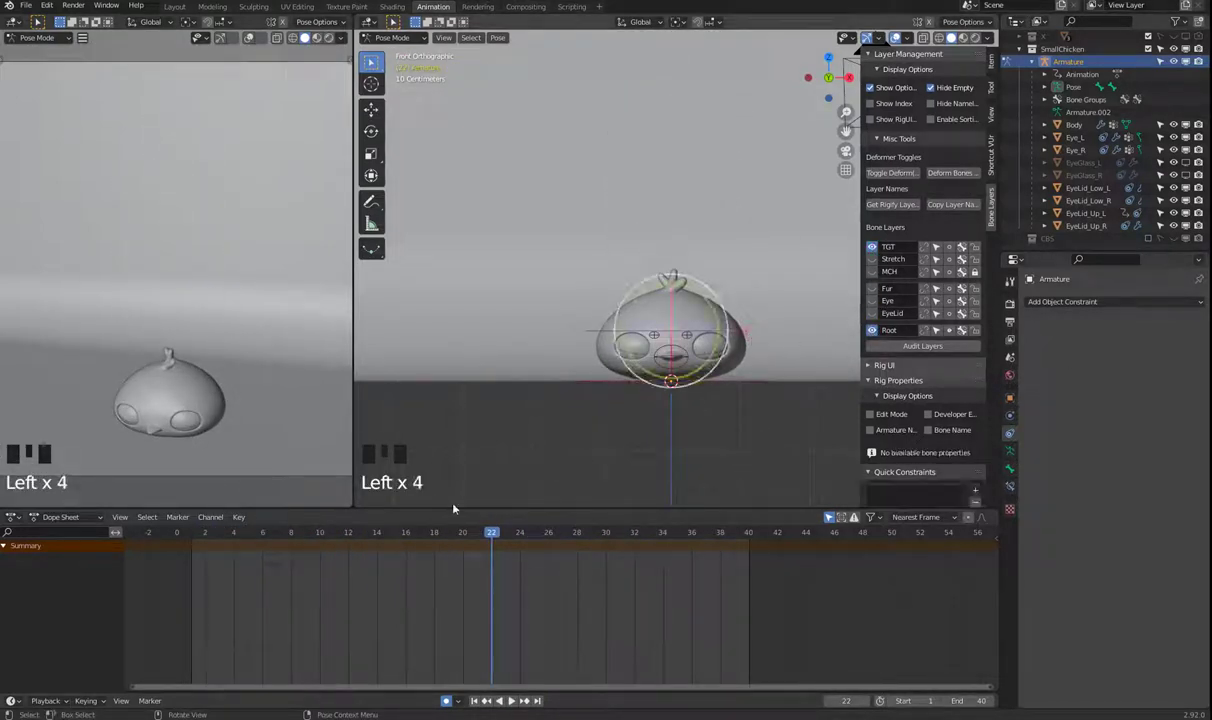
- Squash the chicken flat with the Center bone at frame 20 and keyframe the pose
{"action": "left_click_drag", "start_coordinate": [263, 536], "coordinate": [450, 542]}
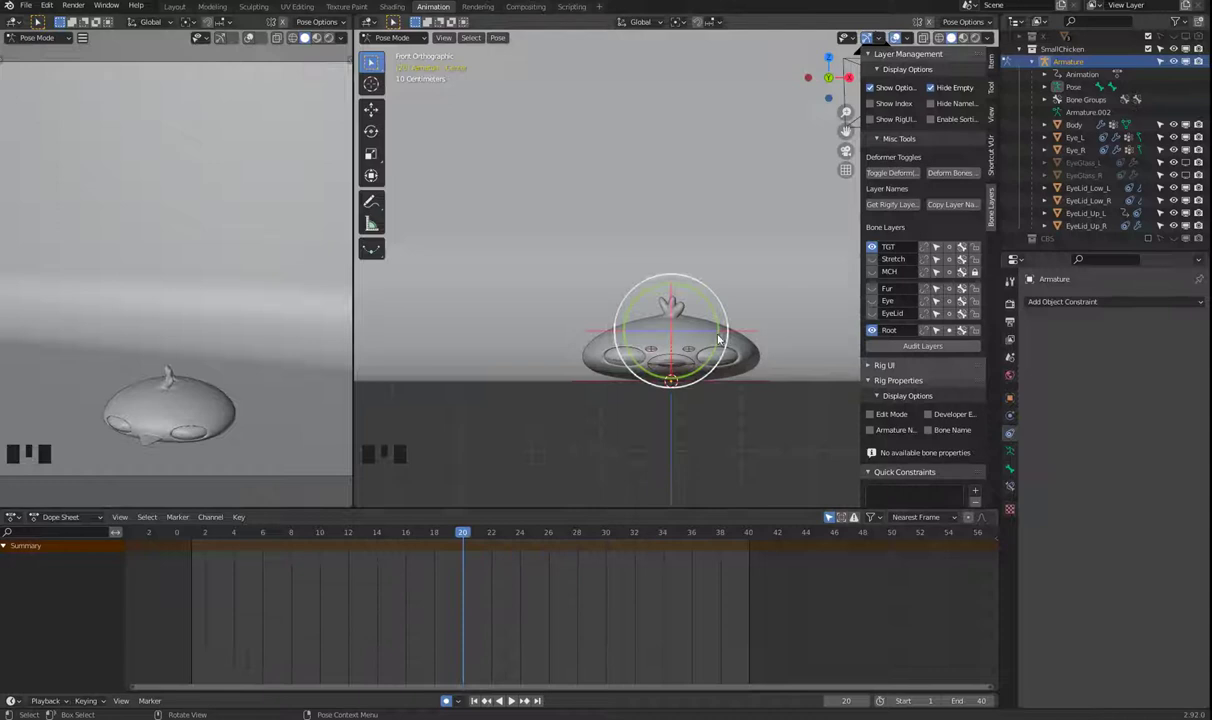
{"action": "left_click", "coordinate": [704, 316]}
{"action": "key", "text": "ctrl+z"}
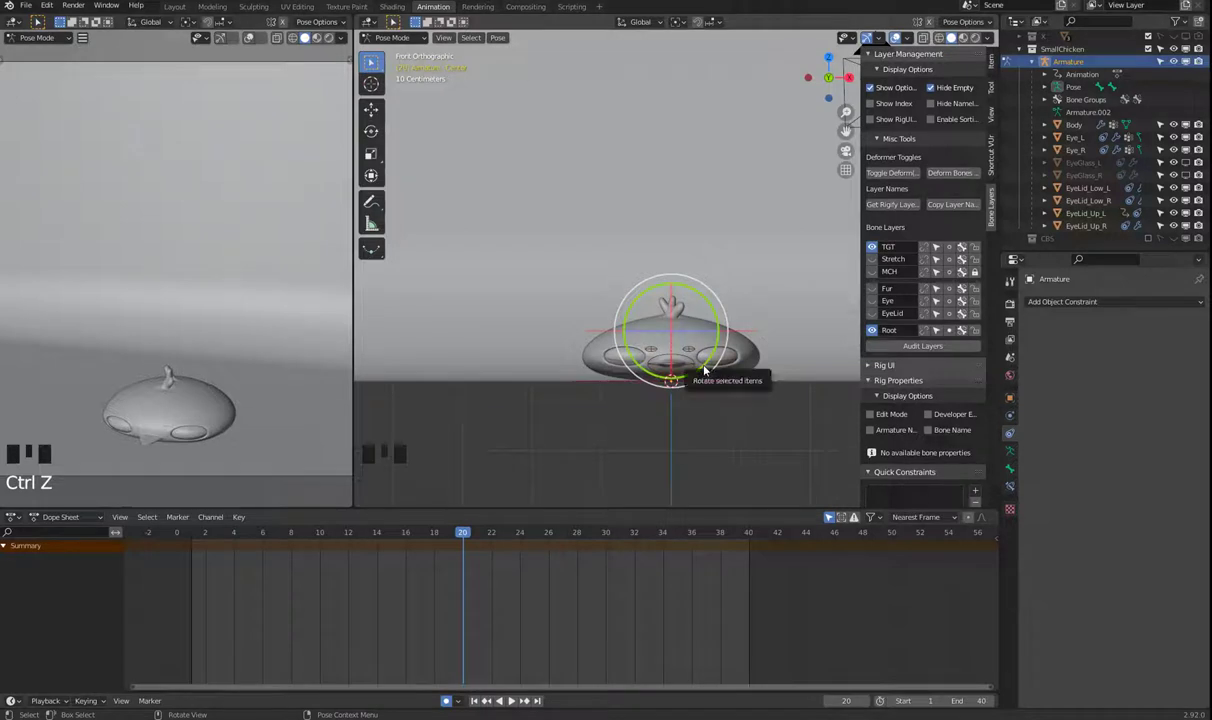
{"action": "key", "text": "i"}
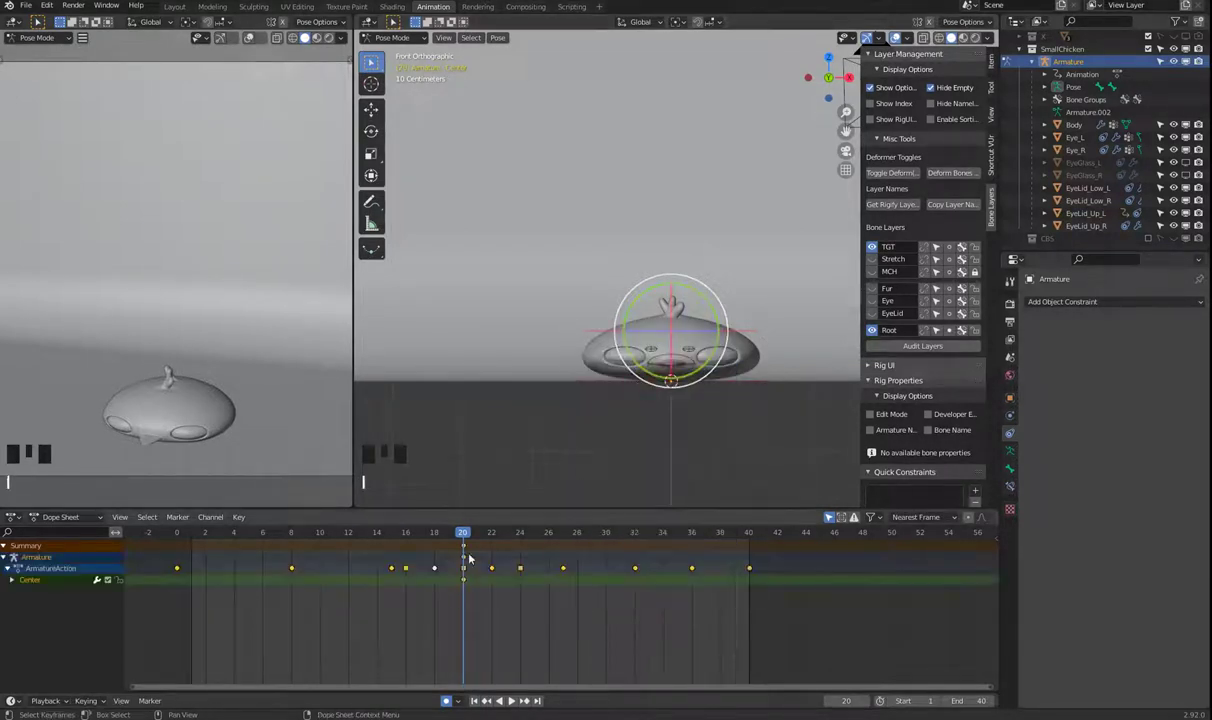
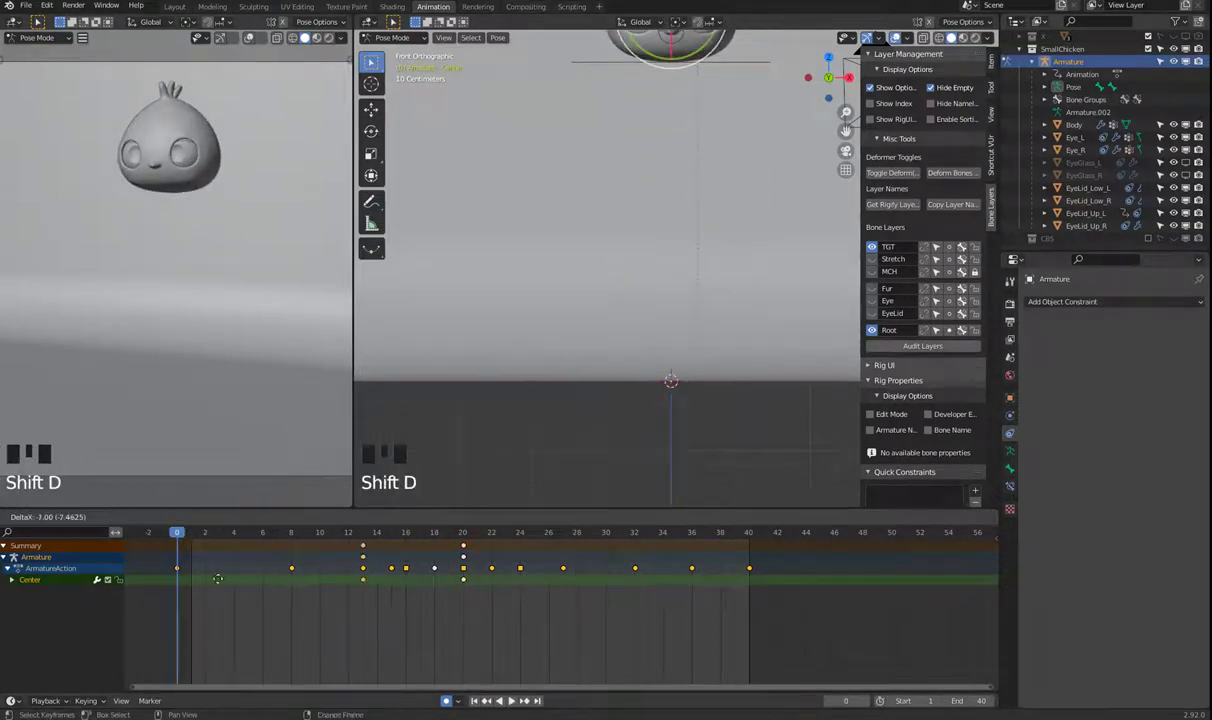
- Duplicate the frame-20 squashed-pose key and place the copy later in the timeline
{"action": "key", "text": "shift+d"}
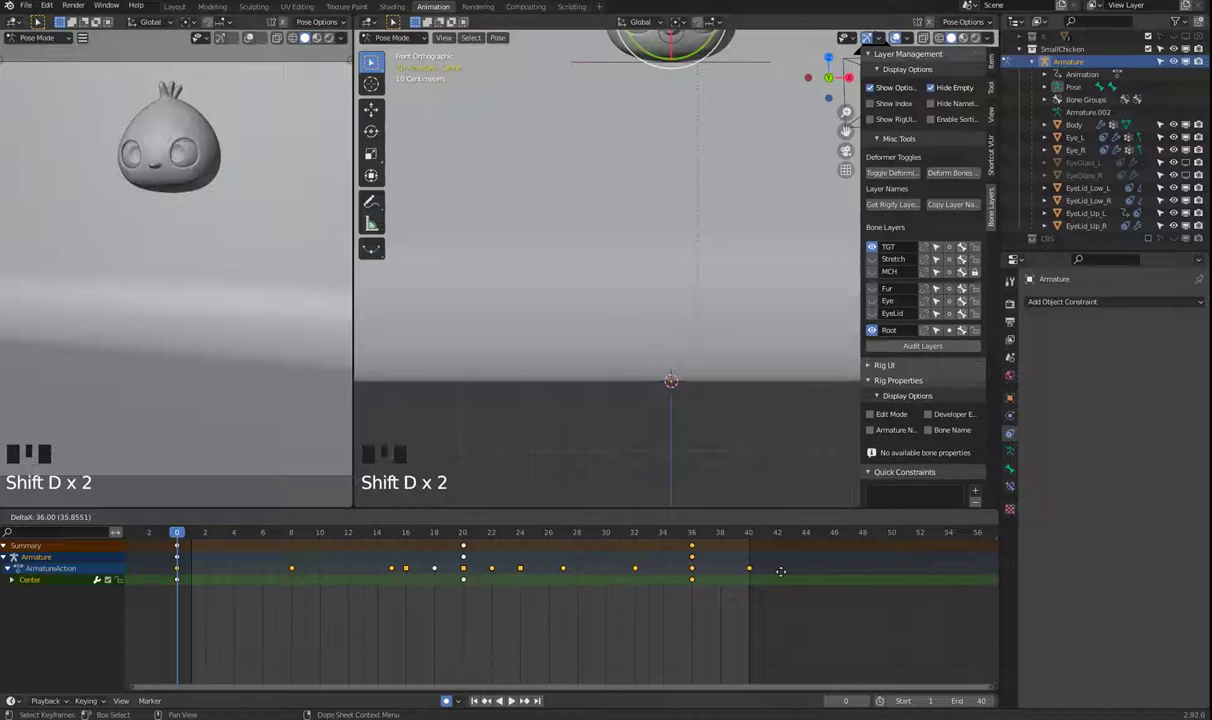
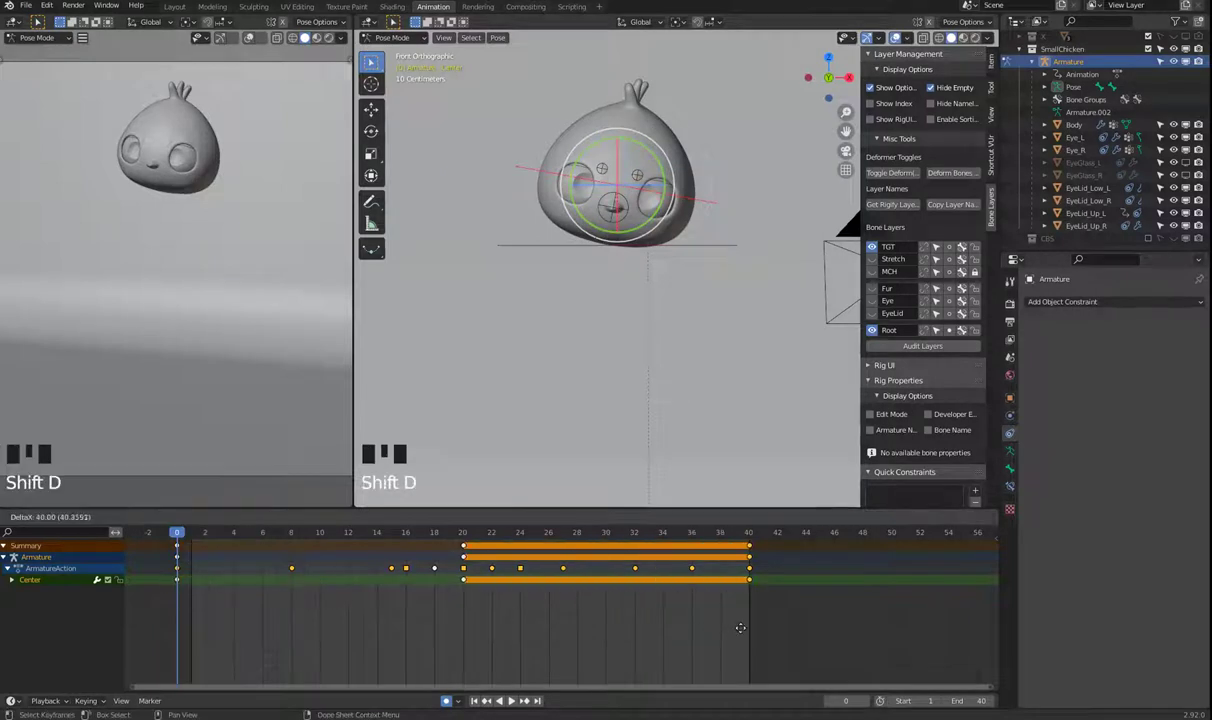
- Hold the rest pose on the Center keys up to frame 18, then play back the bounce
{"action": "key", "text": "space"}
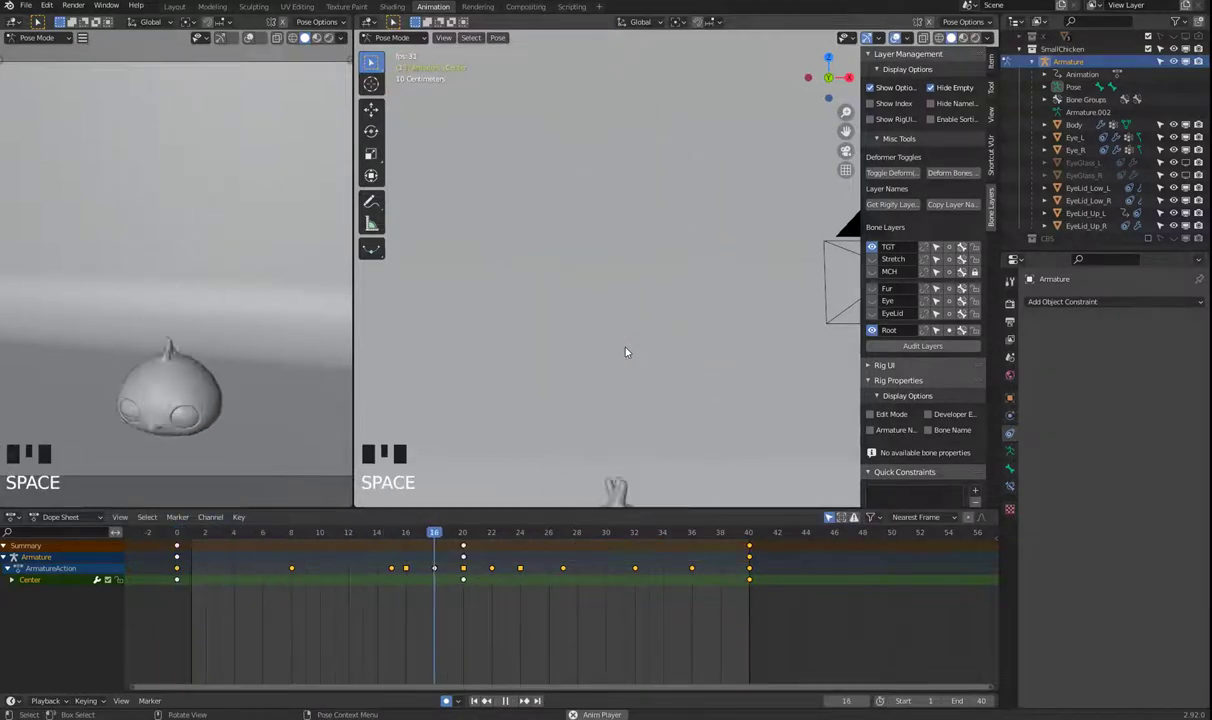
{"action": "key", "text": "space"}
{"action": "scroll", "scroll_direction": "down", "scroll_amount": 3}
{"action": "key", "text": "space"}
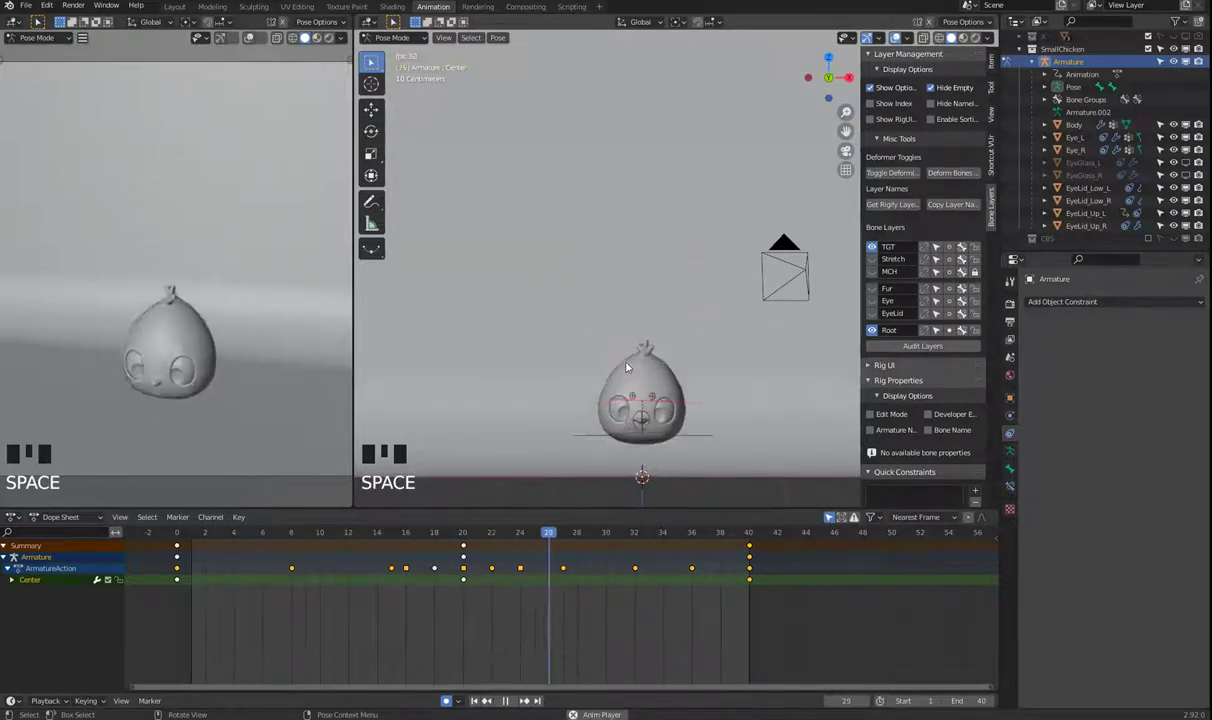
{"action": "key", "text": "space"}
{"action": "left_click_drag", "start_coordinate": [380, 537], "coordinate": [360, 535]}
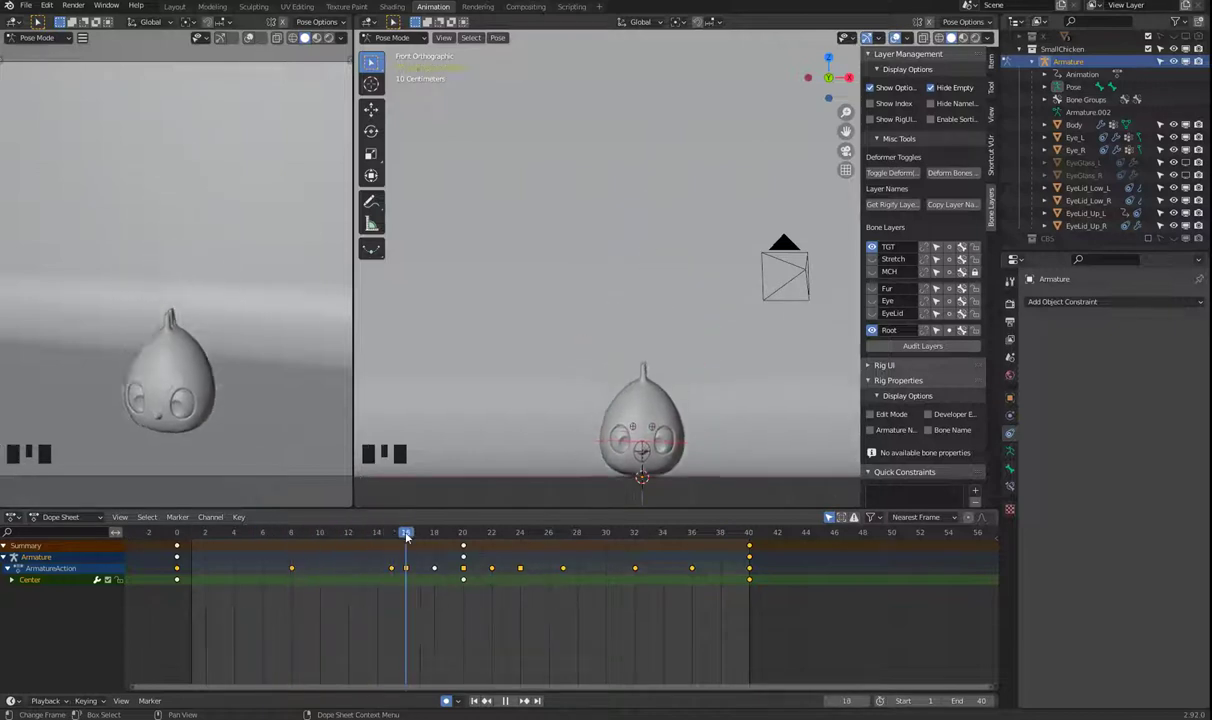
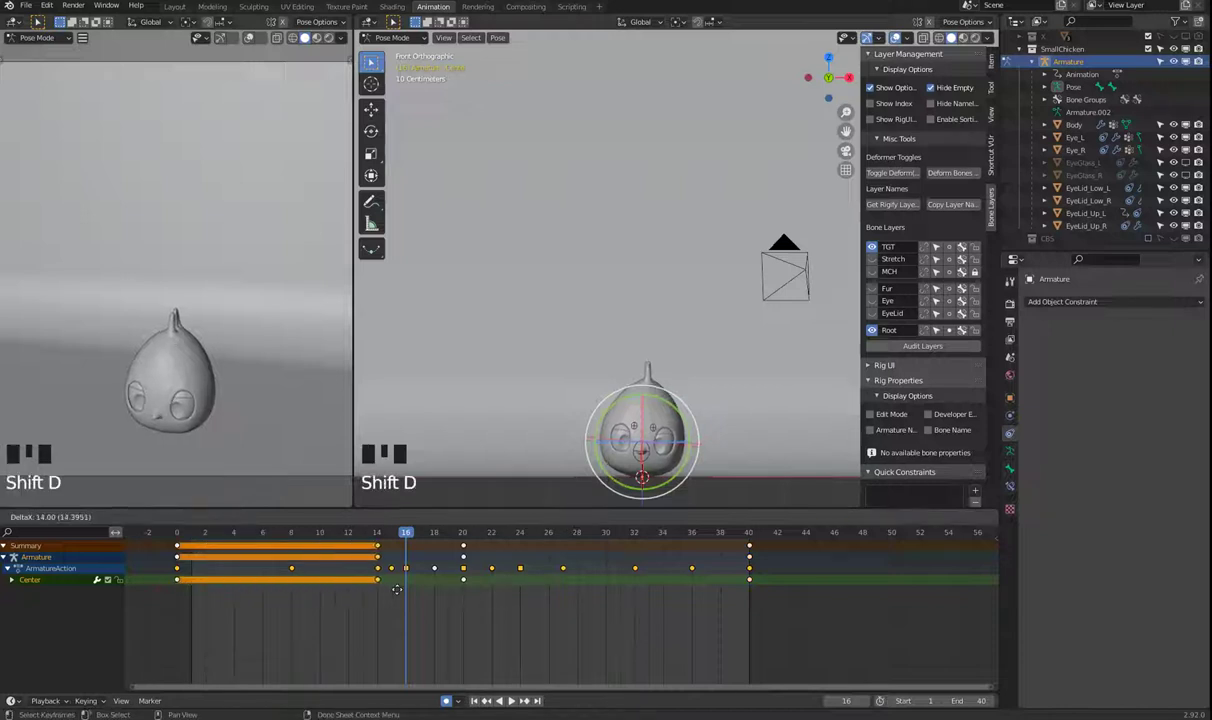
{"action": "key", "text": "space"}
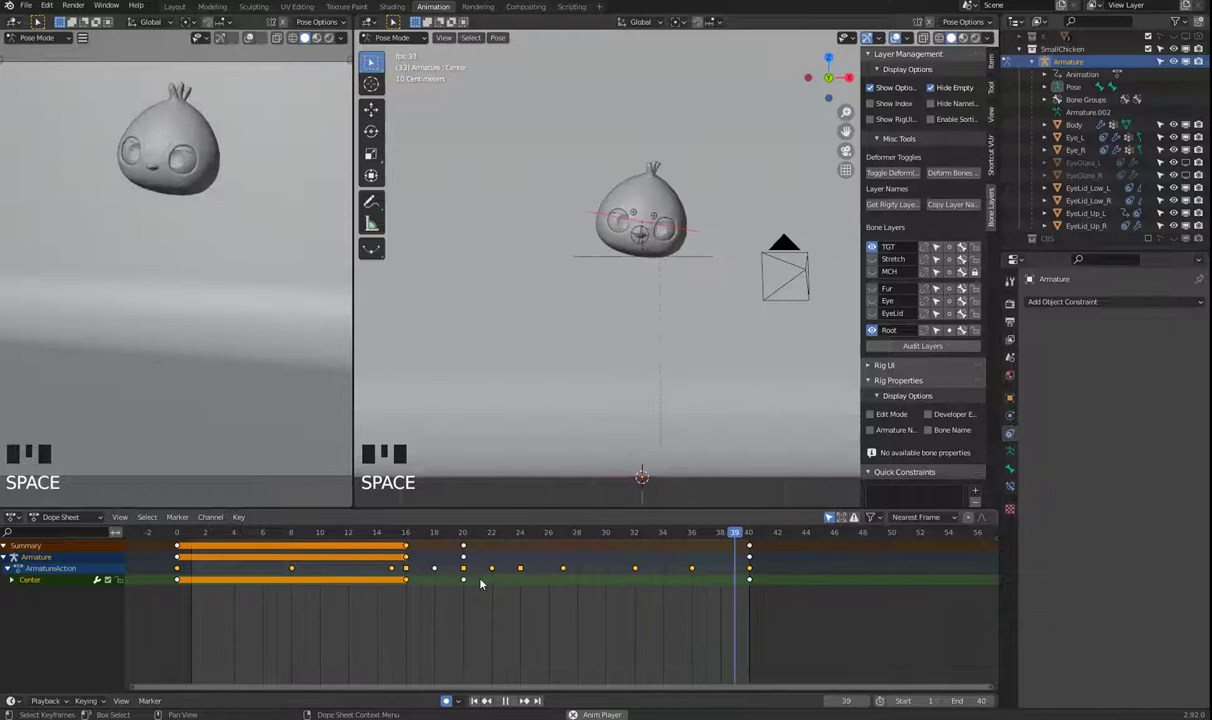
- Give the Center bone a slight tilt at frame 20 and play back to check it
{"action": "key", "text": "space"}
{"action": "left_click_drag", "start_coordinate": [350, 538], "coordinate": [445, 545]}
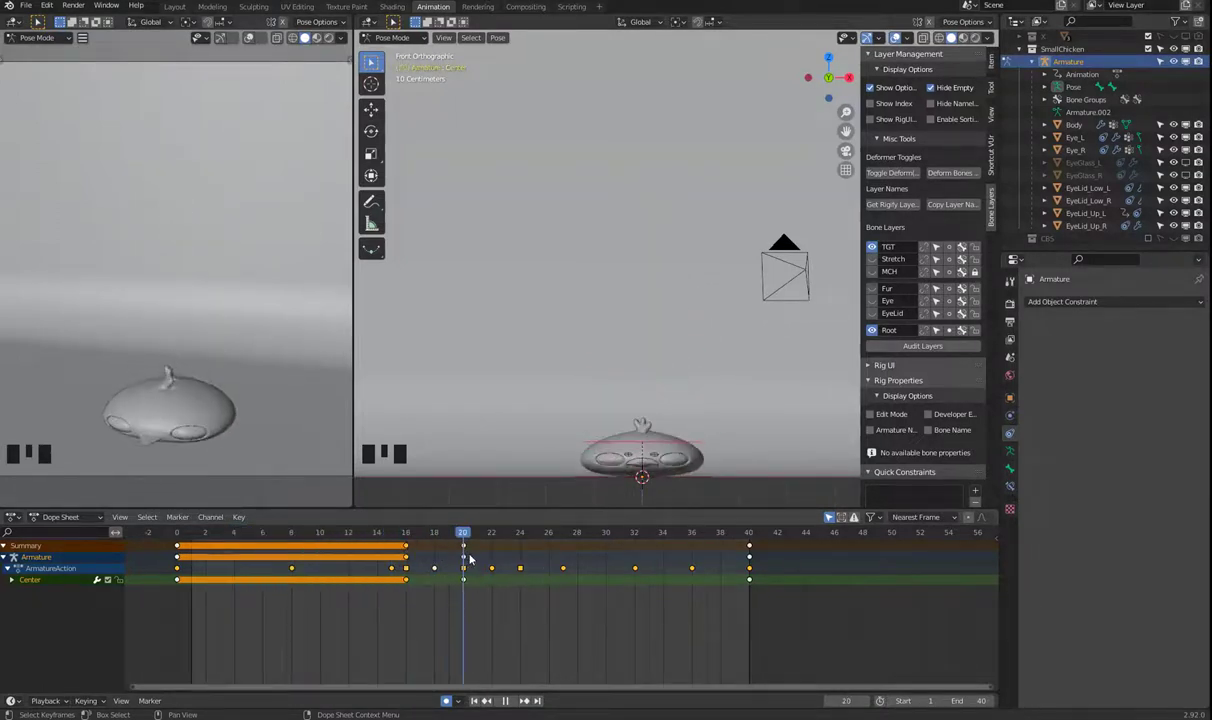
{"action": "left_click_drag", "start_coordinate": [662, 368], "coordinate": [640, 312]}
{"action": "scroll", "scroll_direction": "up", "scroll_amount": 3}
{"action": "left_click", "coordinate": [622, 318]}
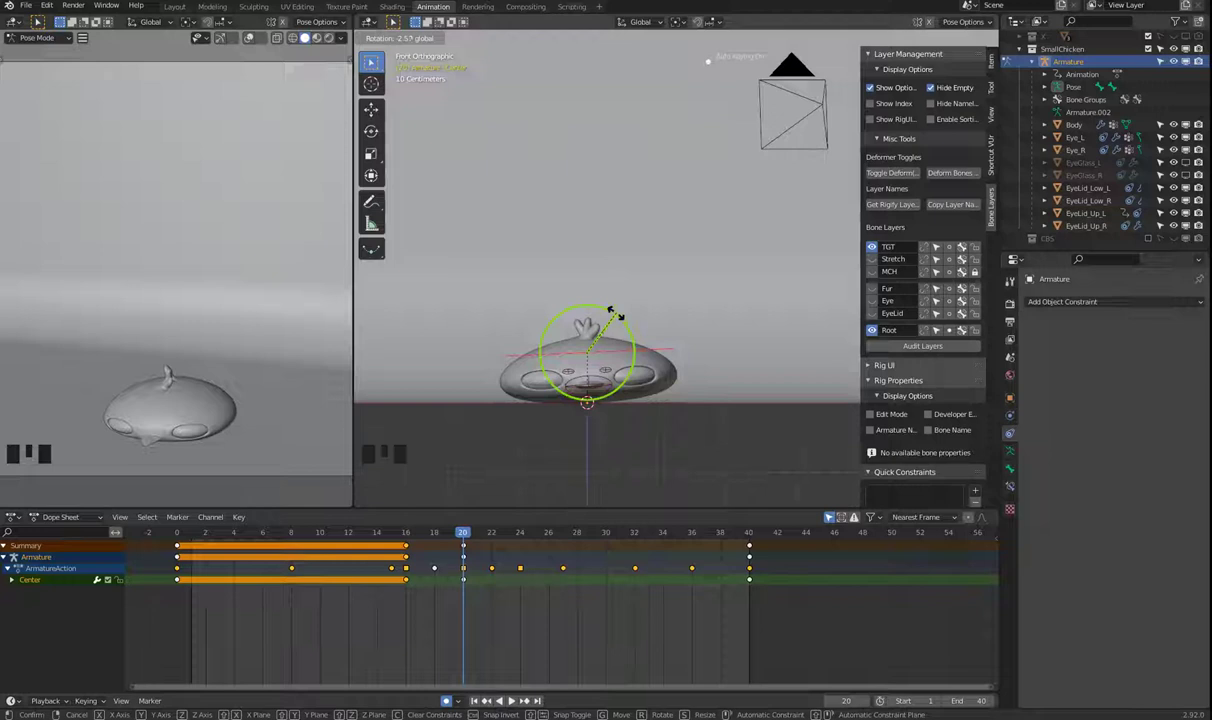
{"action": "key", "text": "space"}
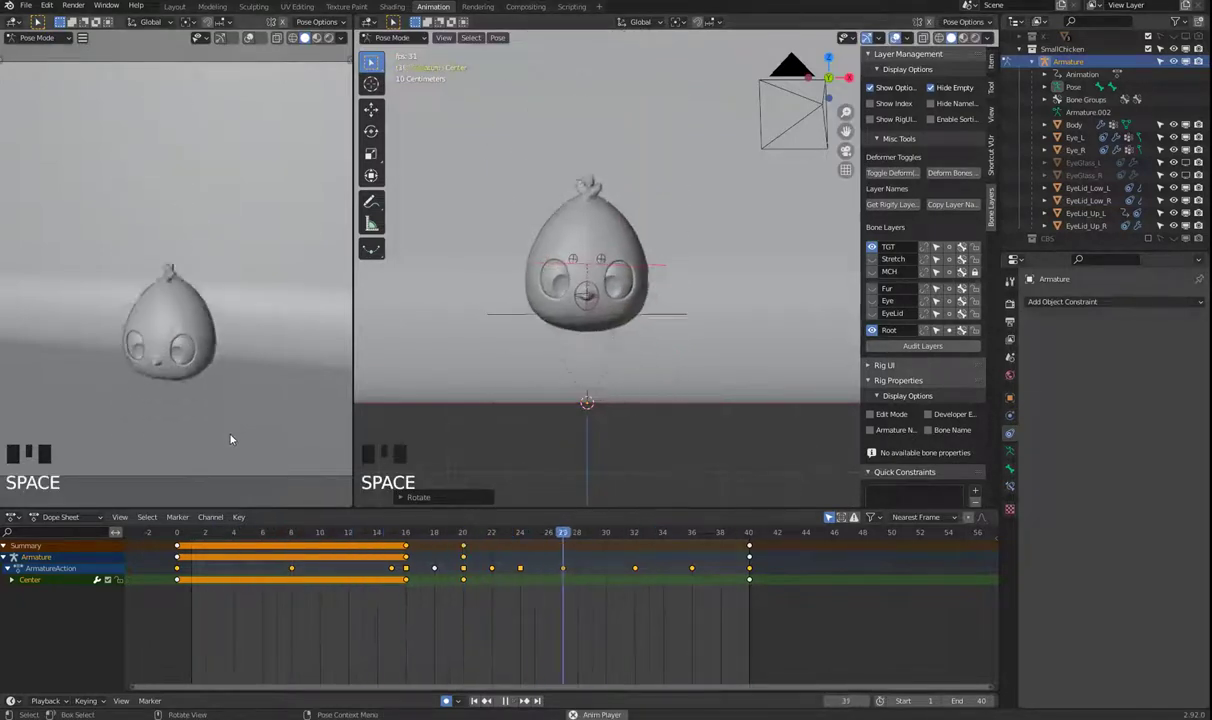
- Key a tilted Center pose at frame 27, then scrub and play through the bounce
{"action": "key", "text": "space"}
{"action": "left_click_drag", "start_coordinate": [414, 535], "coordinate": [434, 542]}
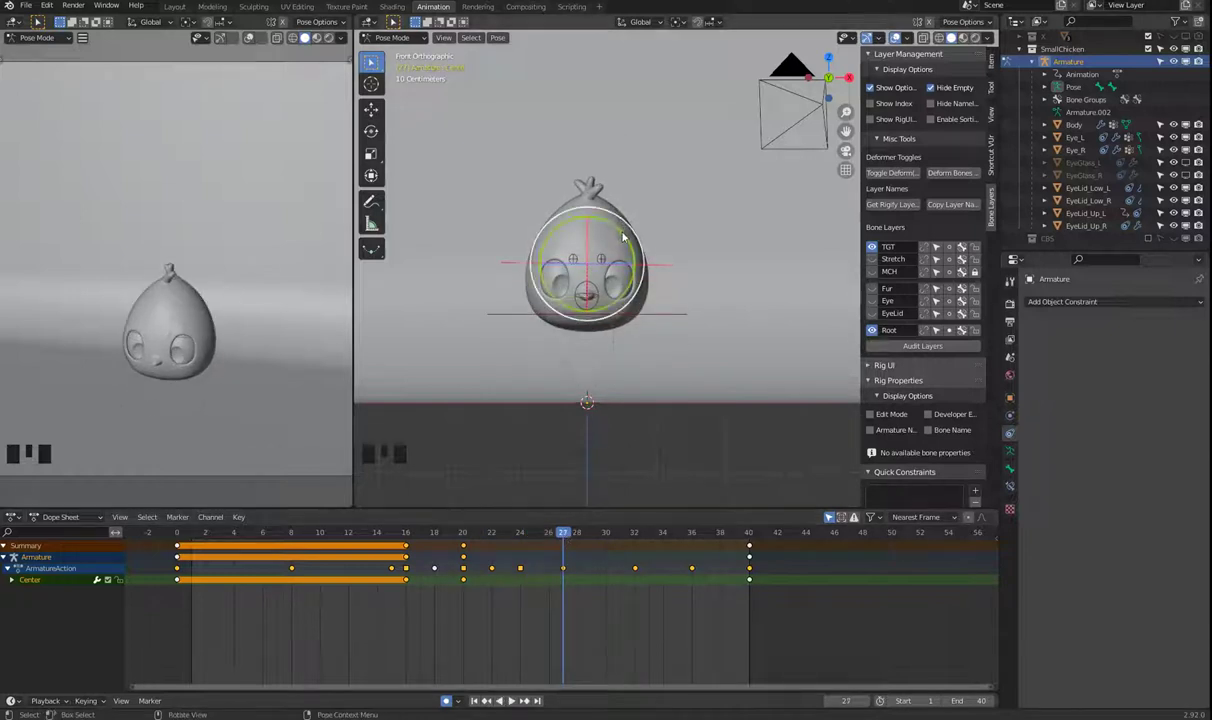
{"action": "left_click", "coordinate": [628, 235]}
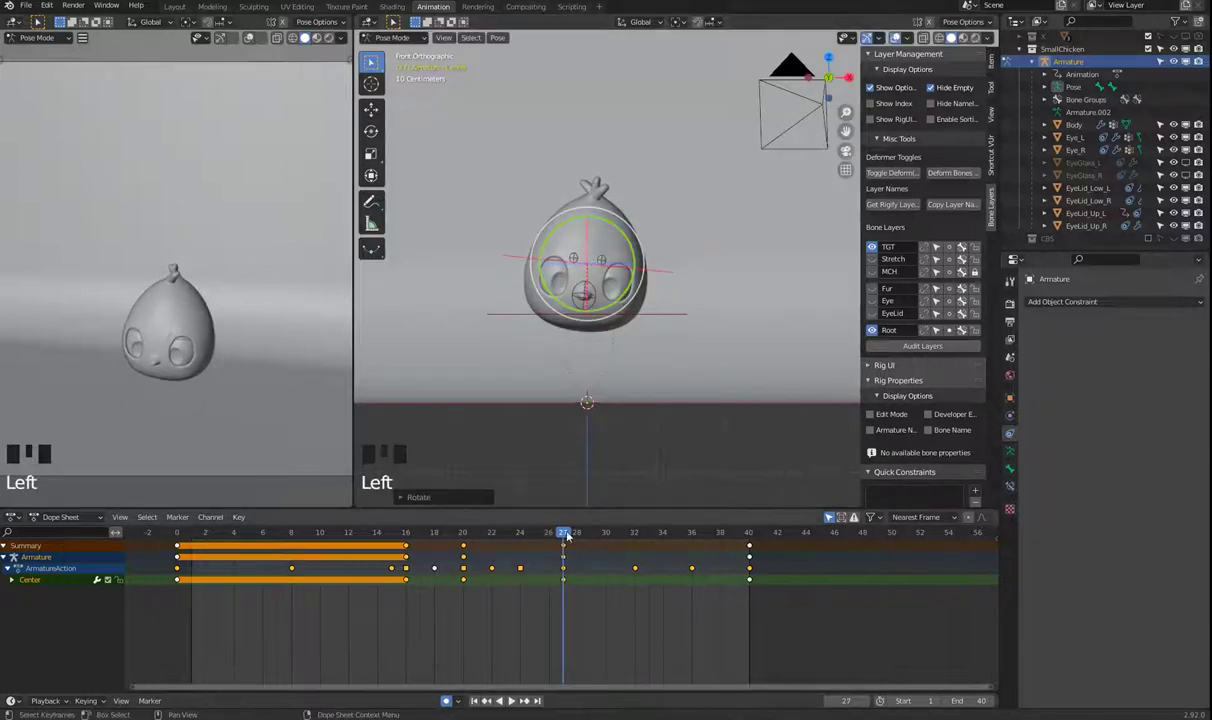
{"action": "left_click_drag", "start_coordinate": [578, 535], "coordinate": [588, 313]}
{"action": "key", "text": "space"}
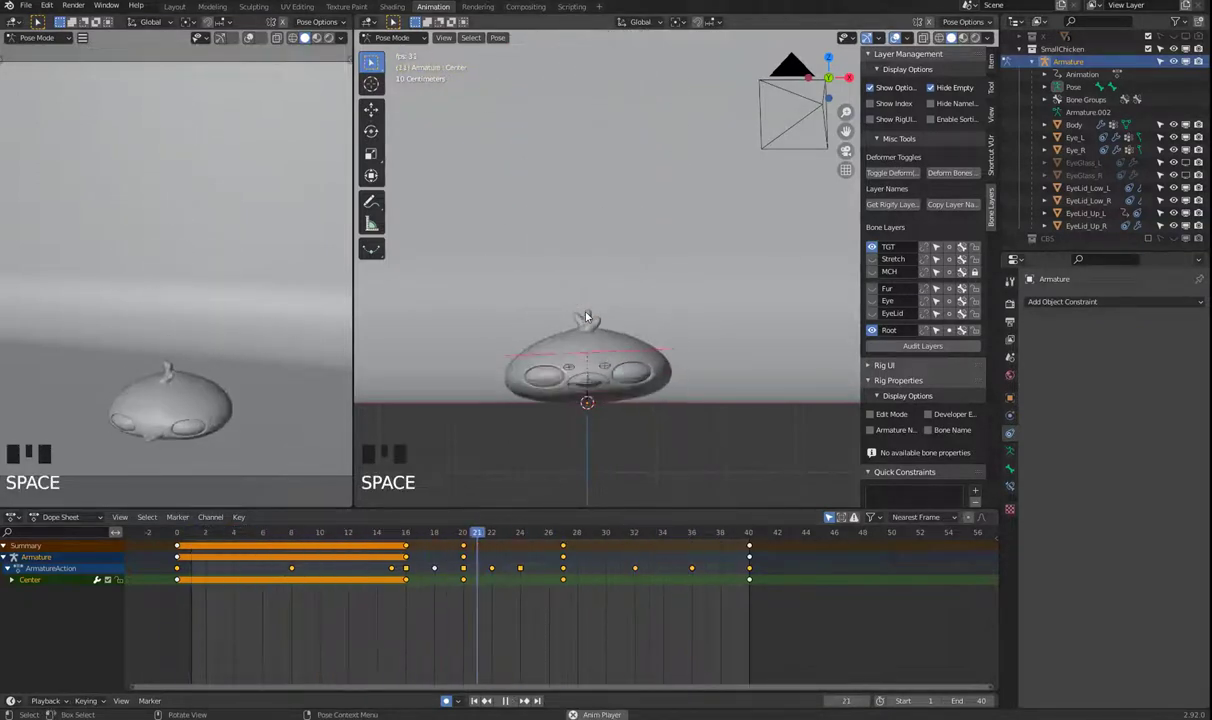
{"action": "key", "text": "space"}
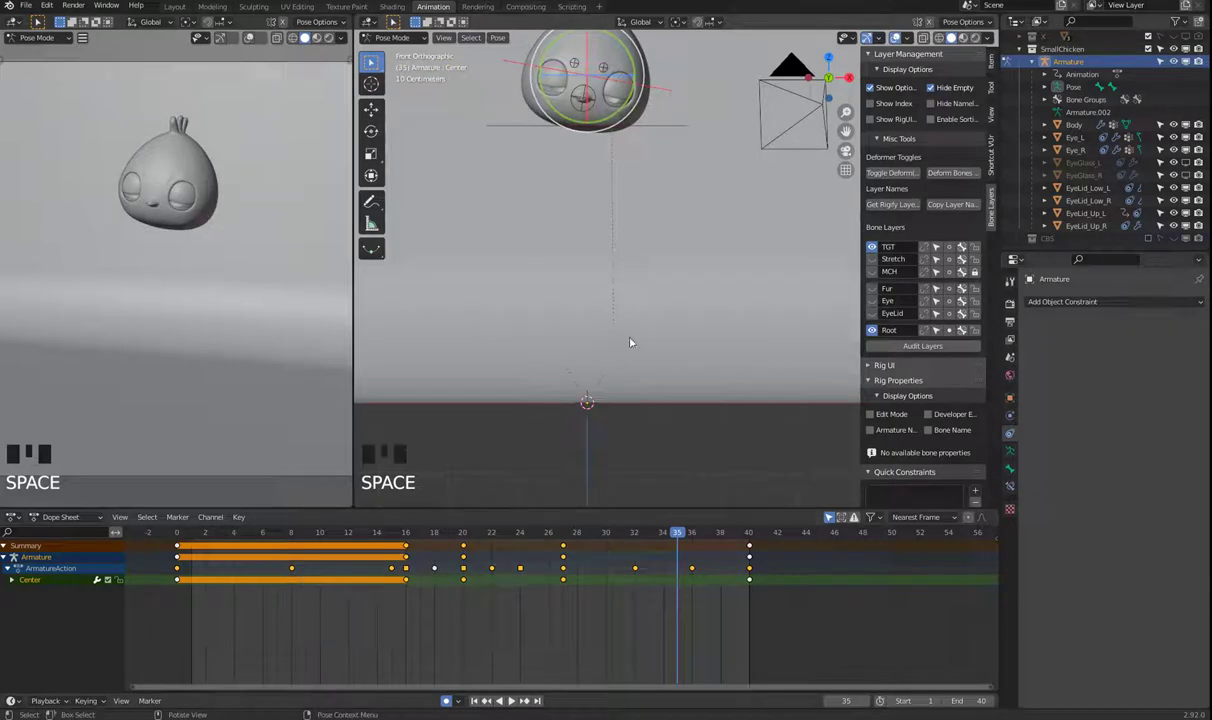
- View the chicken from the side in Right Orthographic view
{"action": "key", "text": "KP_3"}
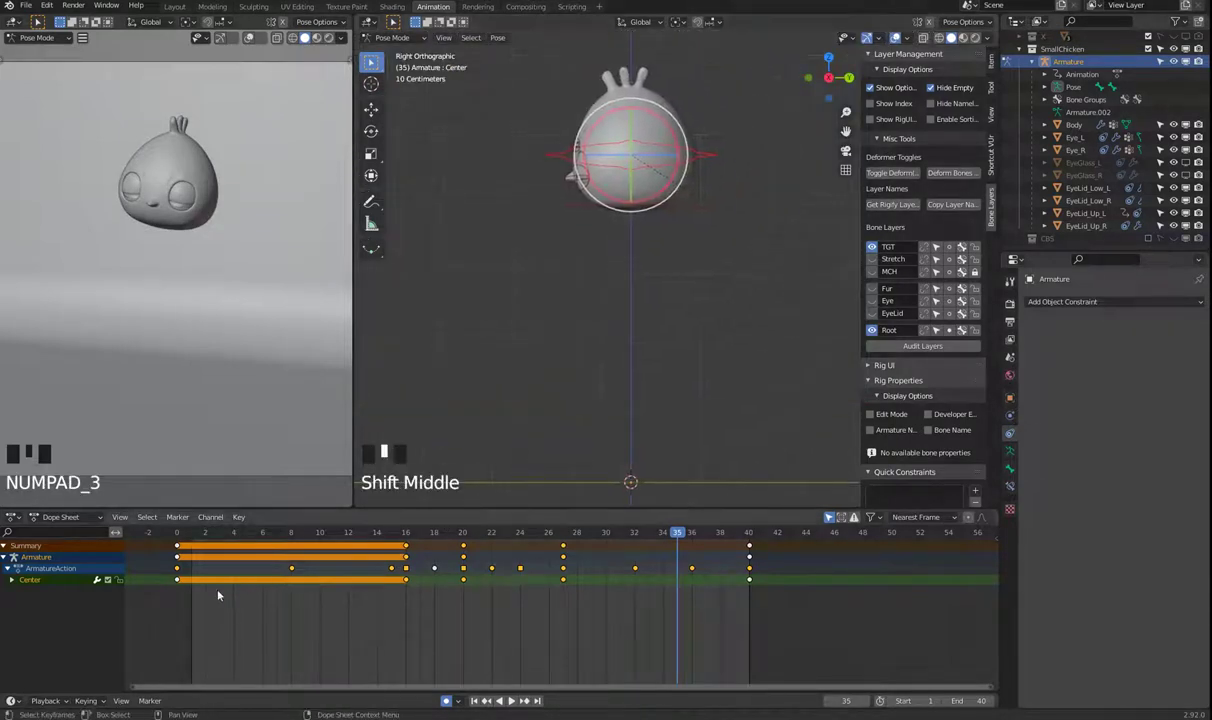
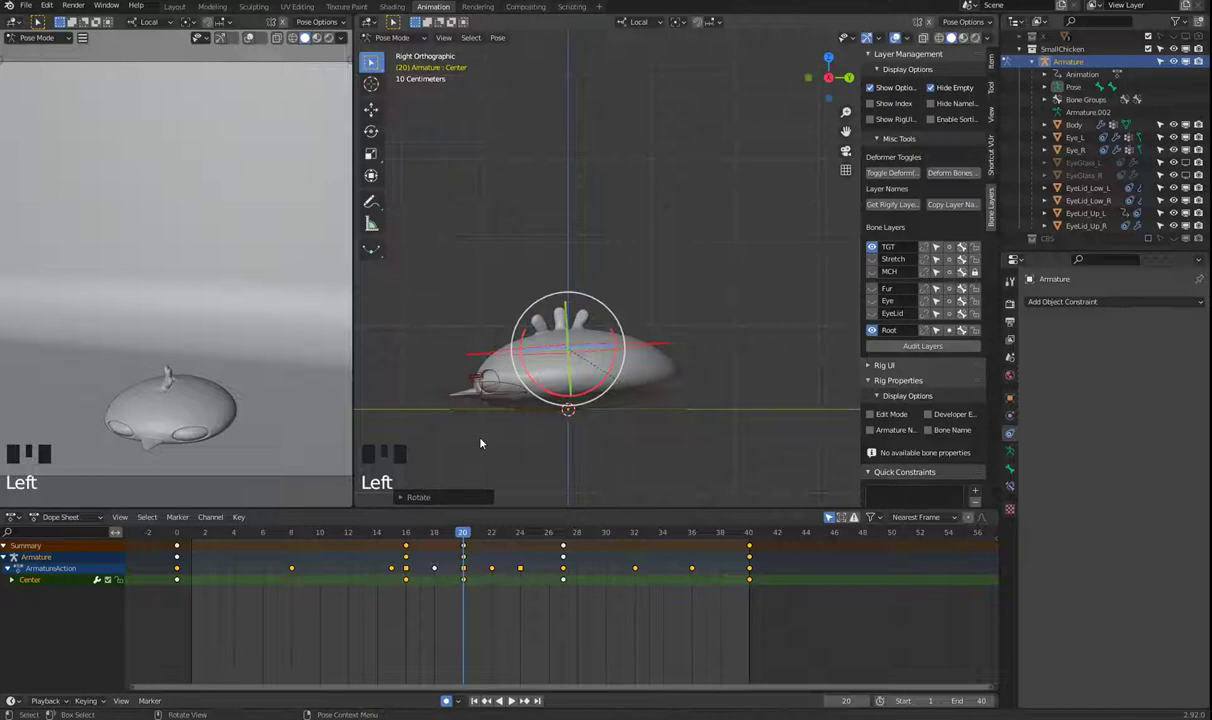
- Refine the Center bone's forward-and-back lean at mid-bounce frames and replay
{"action": "key", "text": "space"}
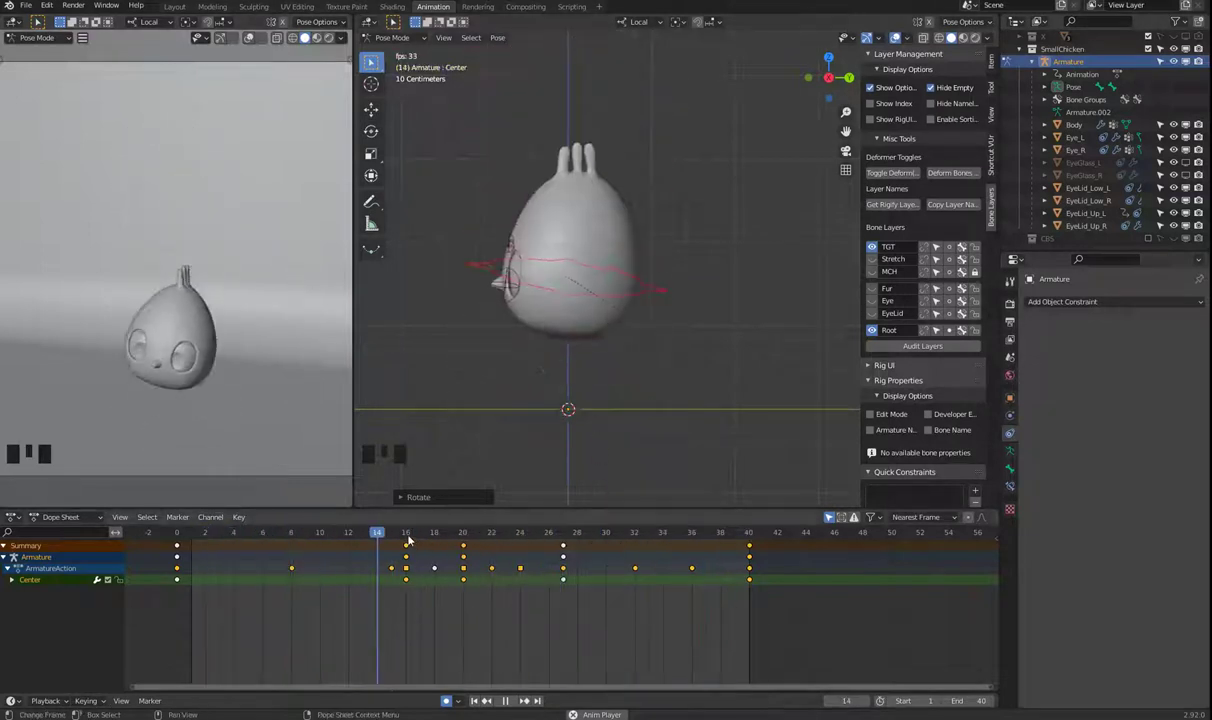
{"action": "key", "text": "space"}
{"action": "left_click_drag", "start_coordinate": [407, 537], "coordinate": [622, 532]}
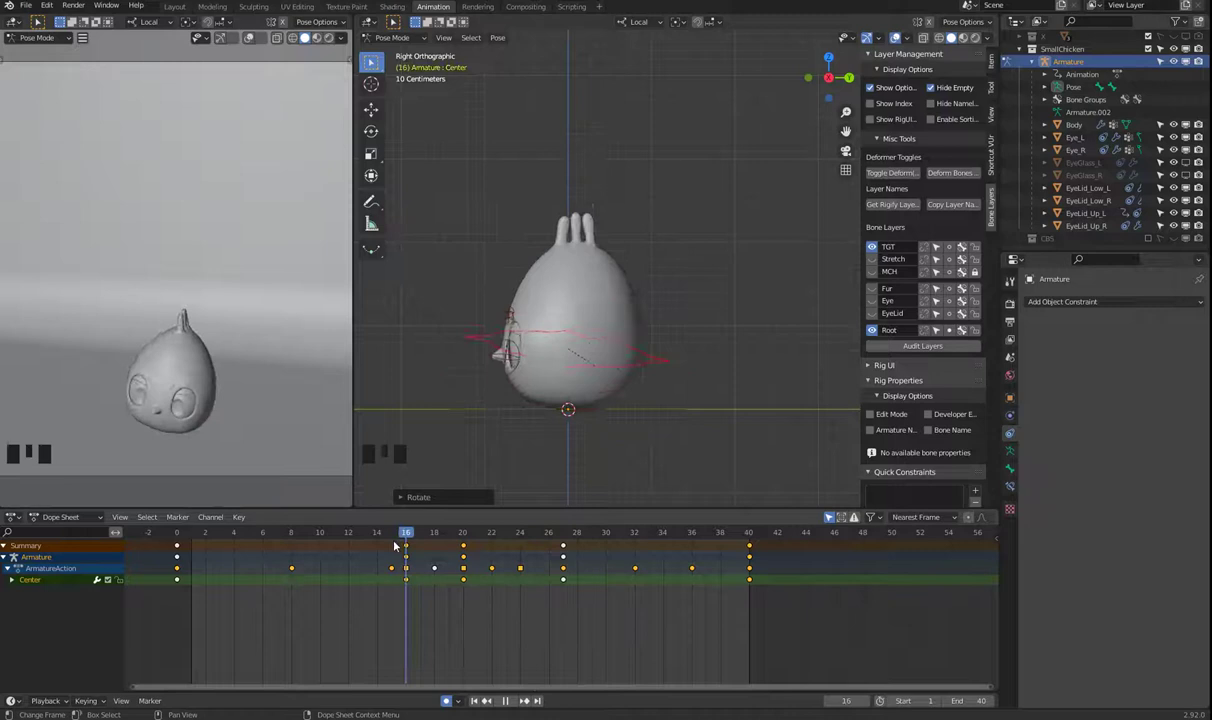
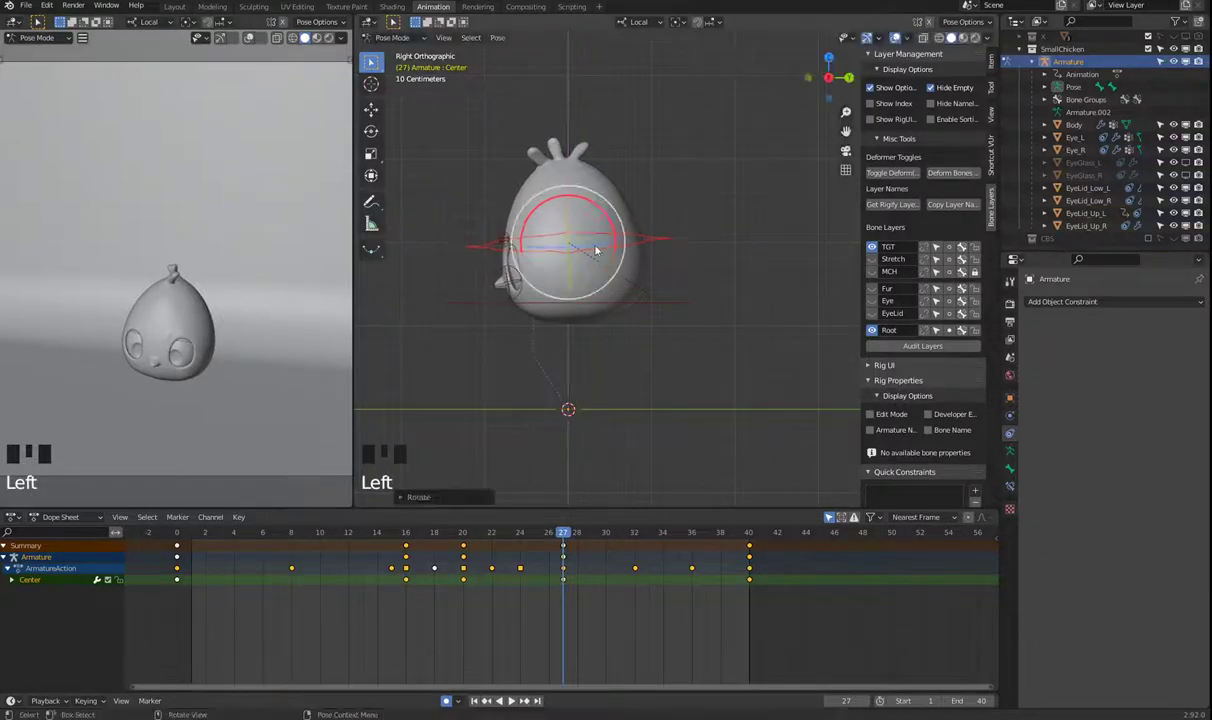
{"action": "key", "text": "space"}
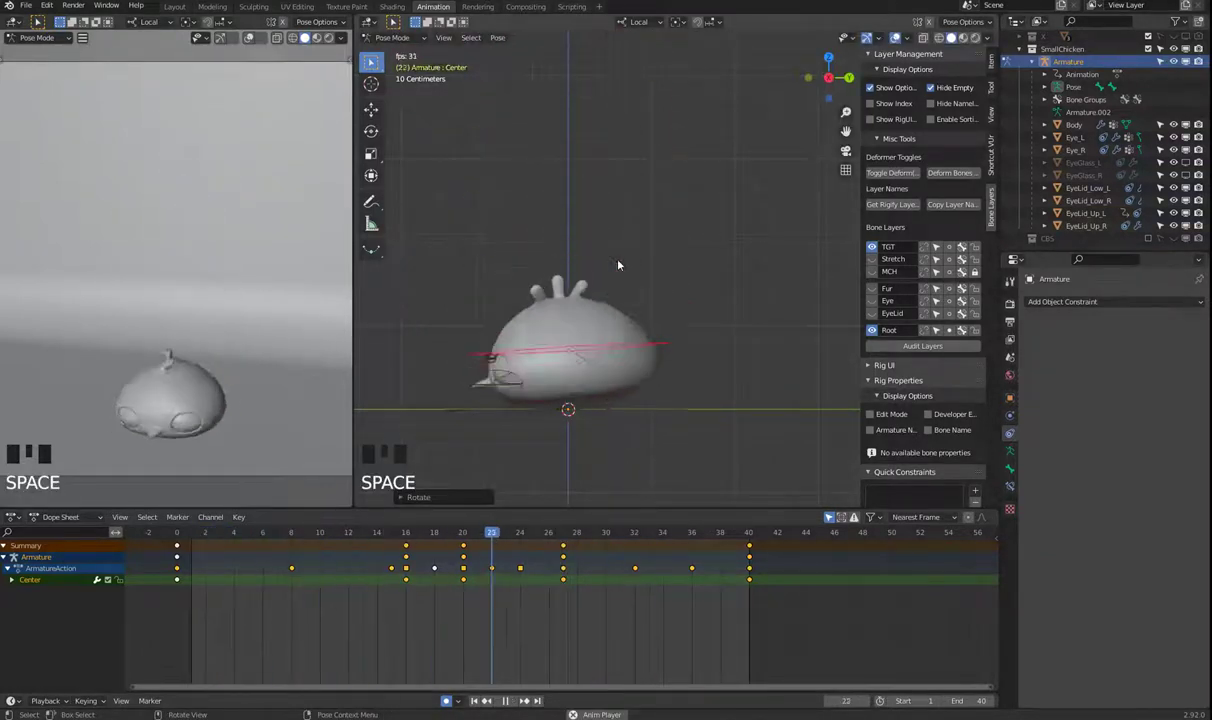
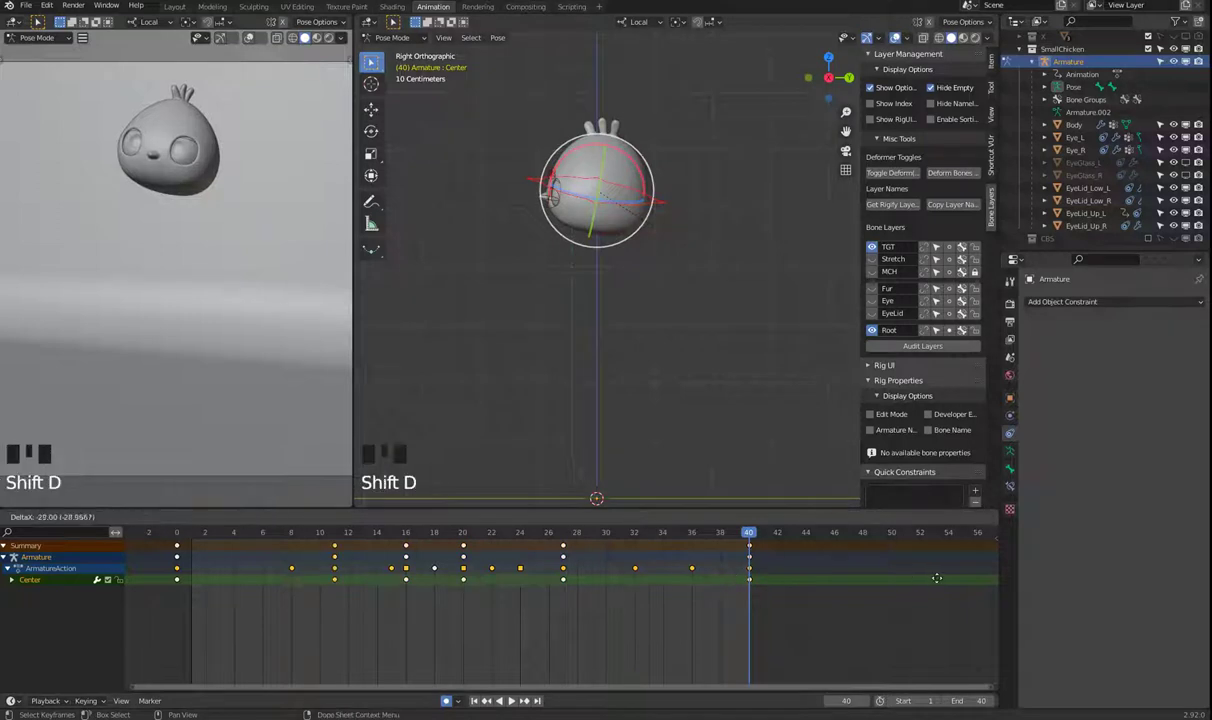
{"action": "key", "text": "space"}
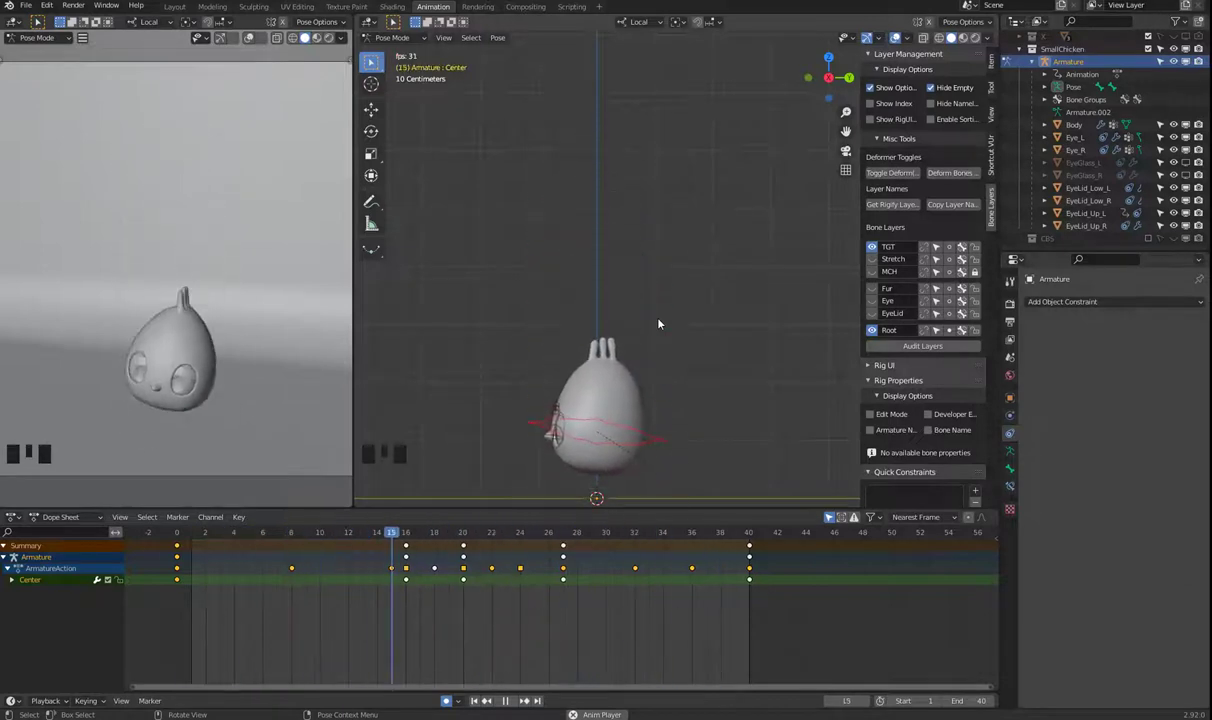
- Stop playback and orbit around the chicken to look at its eyes
{"action": "key", "text": "space"}
{"action": "left_click_drag", "start_coordinate": [376, 535], "coordinate": [865, 301]}
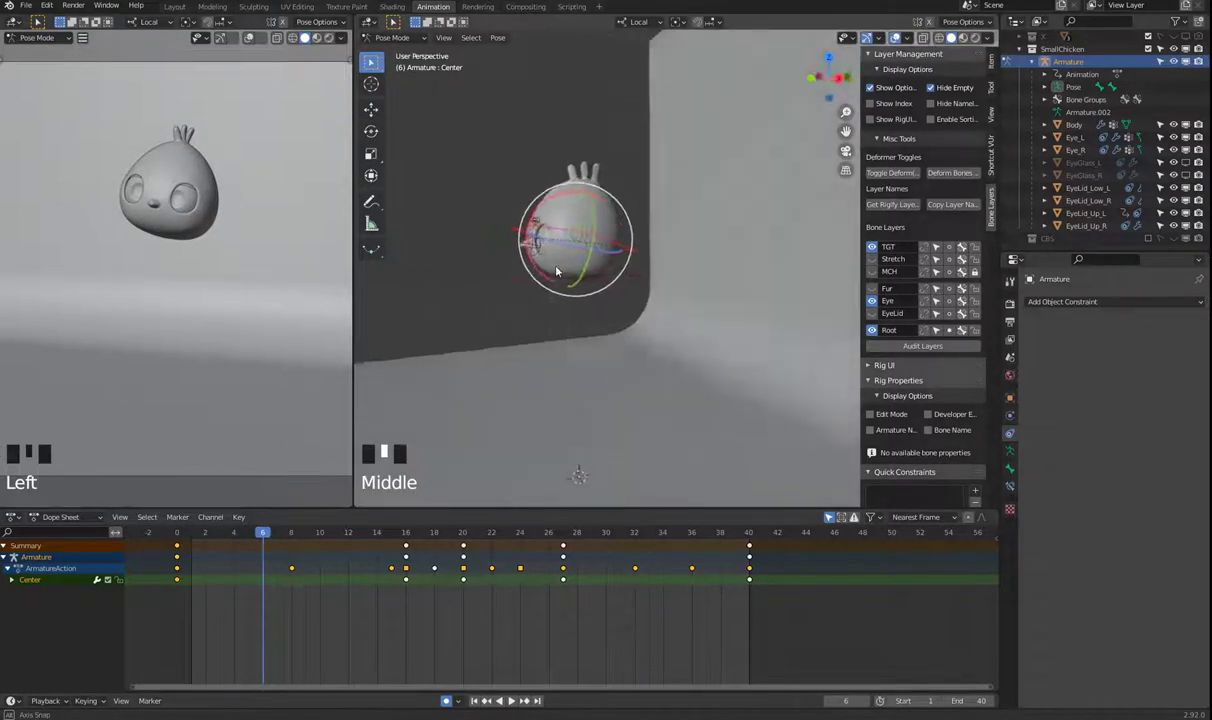
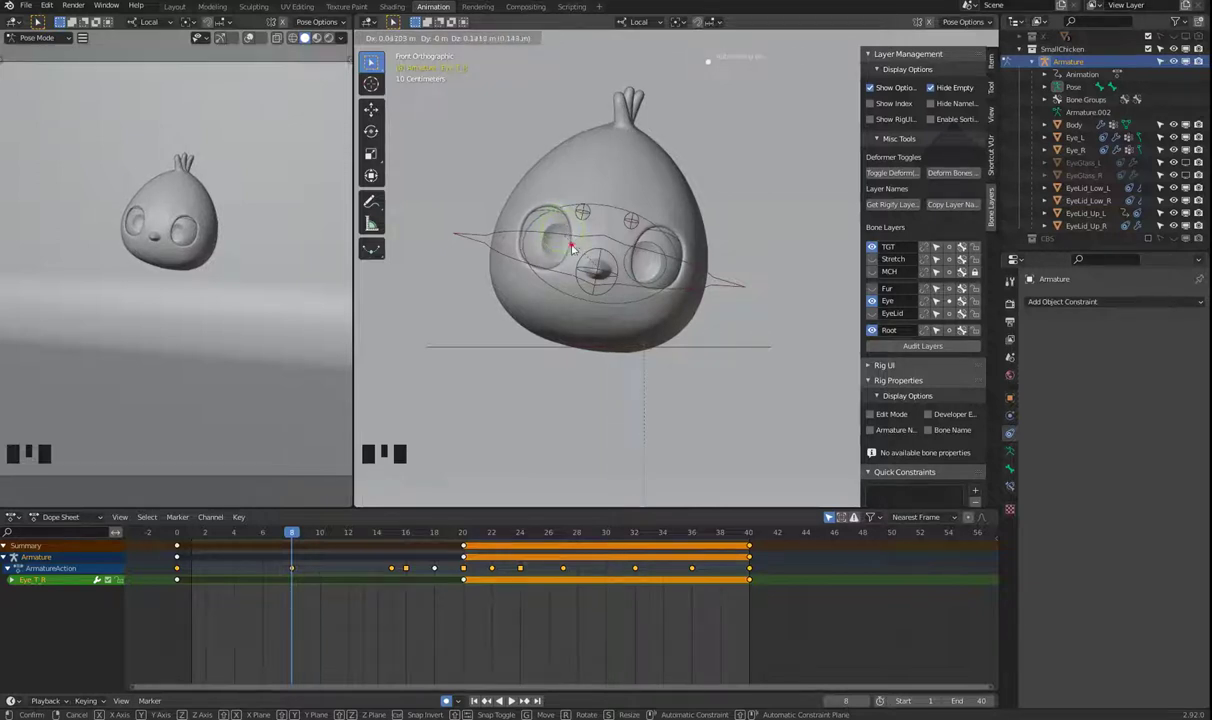
- Shift the left eye target Eye_T_L at frame 32 and preview the eye motion
{"action": "left_click_drag", "start_coordinate": [333, 536], "coordinate": [636, 544]}
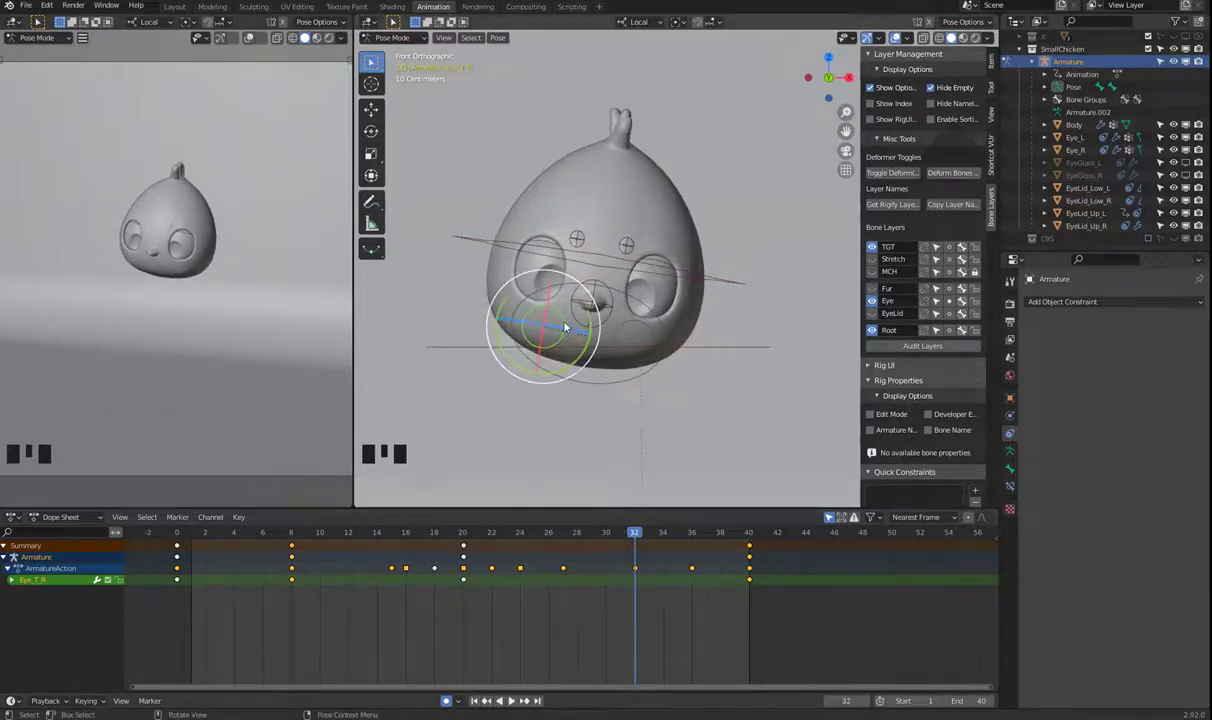
{"action": "left_click", "coordinate": [649, 324]}
{"action": "key", "text": "g"}
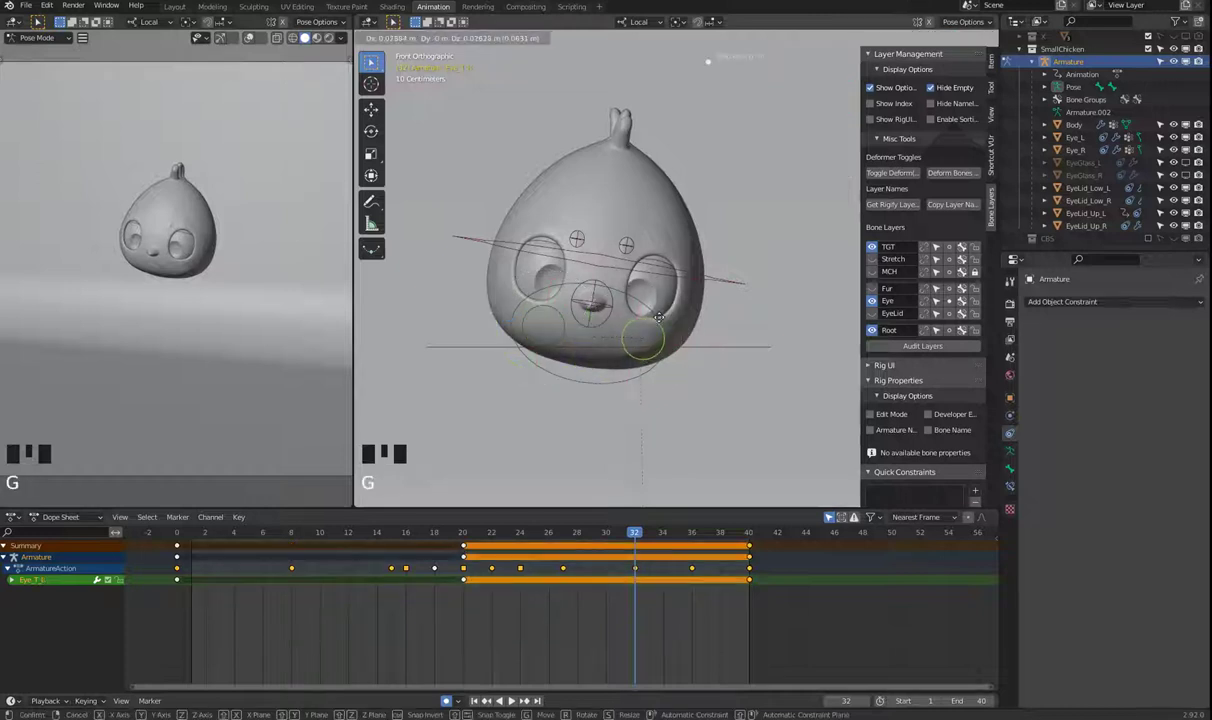
{"action": "key", "text": "space"}
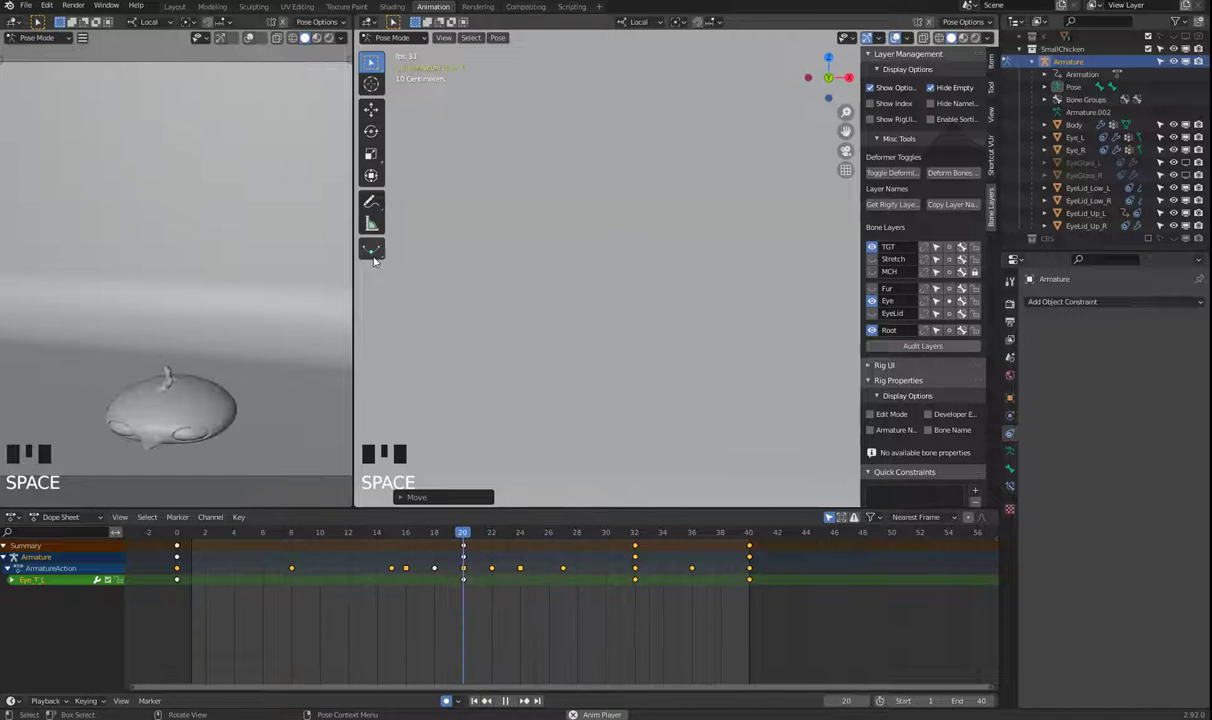